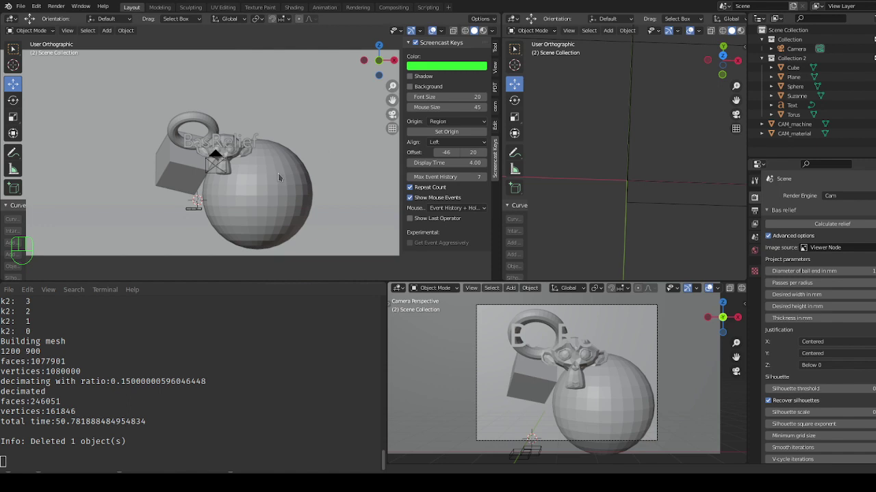
# Step: Make the Camera the active object after zooming around the viewport
pyautogui.scroll(3)
pyautogui.scroll(3)
pyautogui.scroll(-3)
pyautogui.scroll(3)
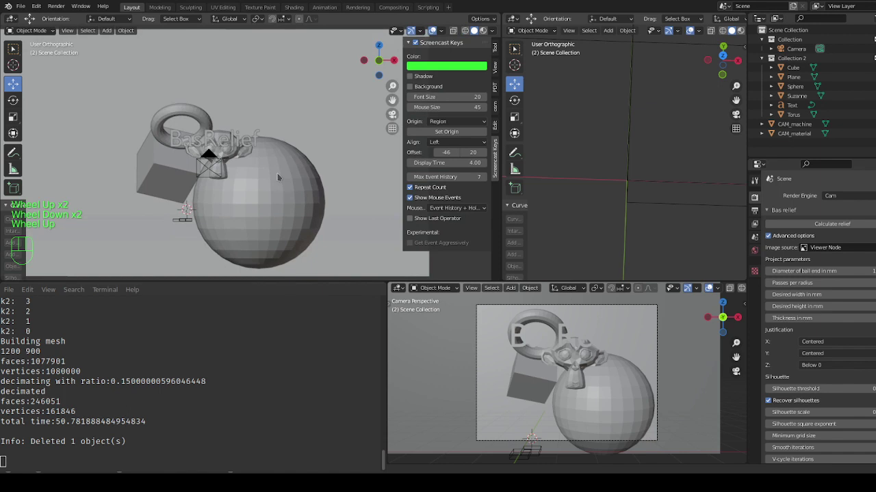
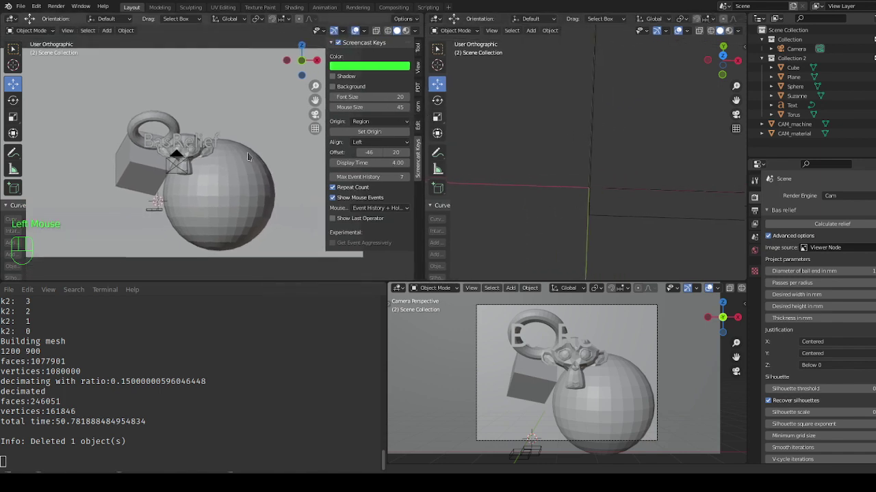
pyautogui.scroll(3)
pyautogui.scroll(-3)
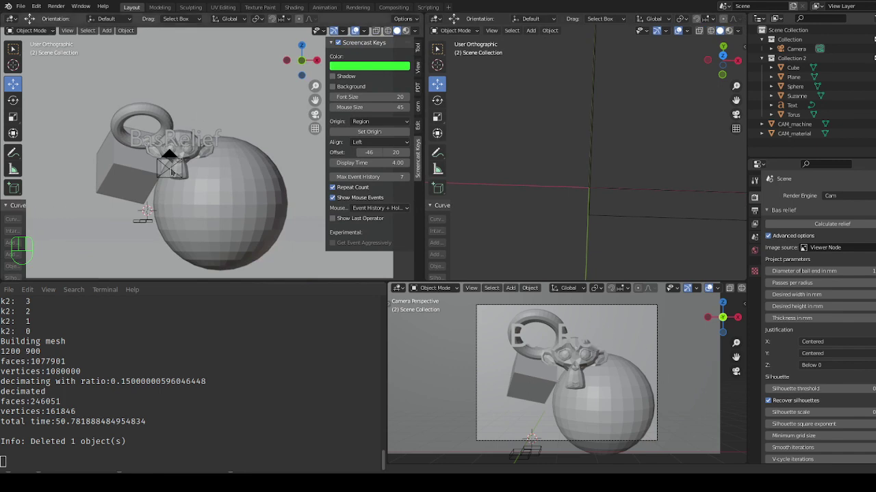
pyautogui.click(176, 170)
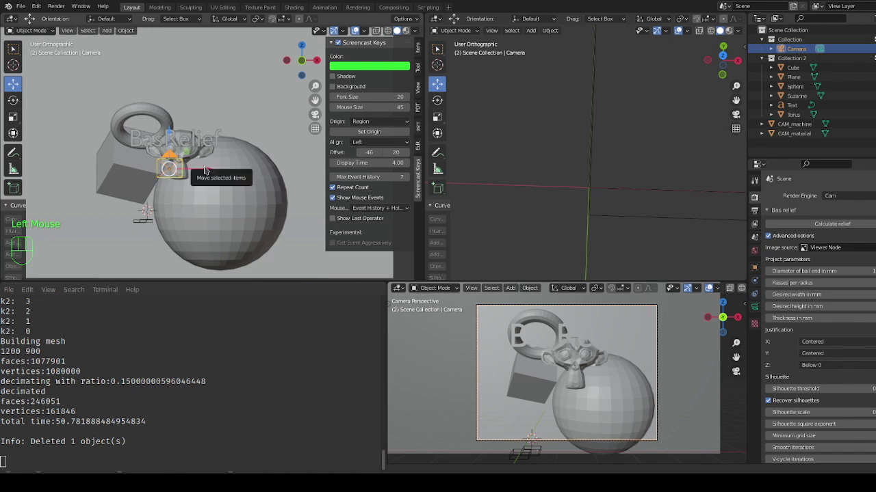
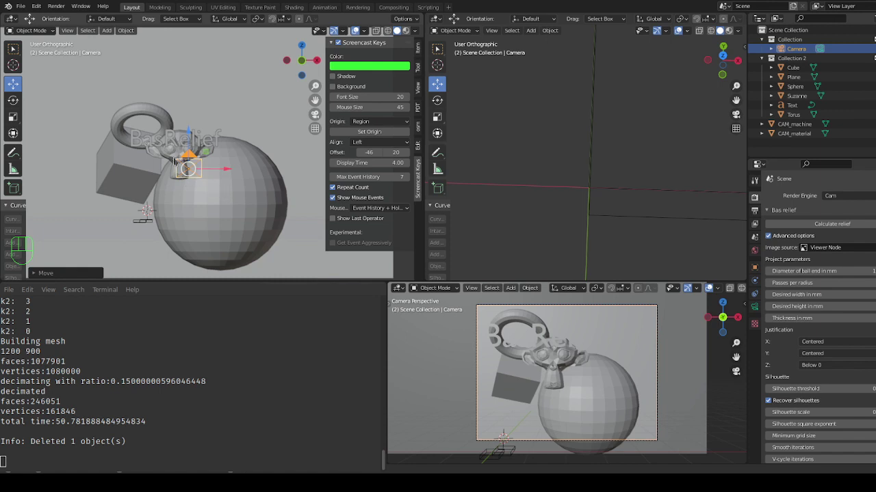
# Step: Orbit and zoom the top-left viewport to reframe the torus and sphere from a new angle
pyautogui.scroll(-3)
pyautogui.moveTo(236, 184); pyautogui.dragTo(212, 191)
pyautogui.moveTo(242, 189); pyautogui.dragTo(204, 185)
pyautogui.moveTo(240, 179); pyautogui.dragTo(158, 192)
pyautogui.moveTo(198, 197); pyautogui.dragTo(210, 190)
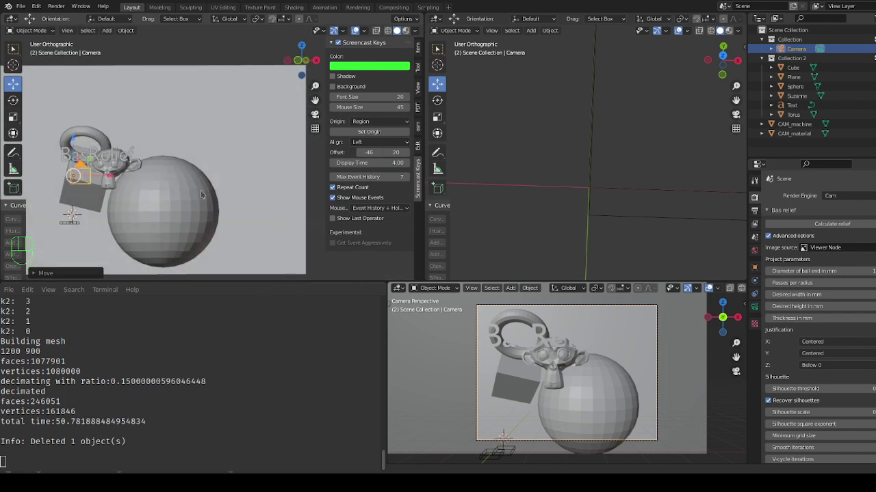
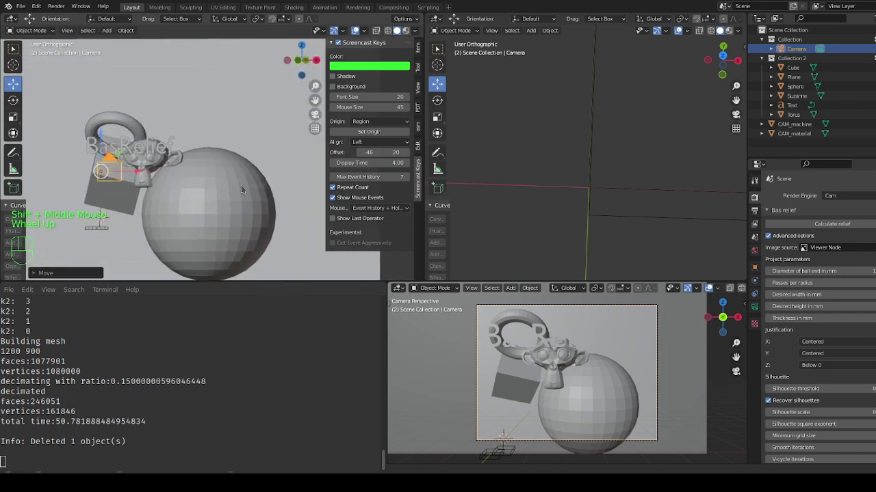
pyautogui.scroll(-3)
pyautogui.moveTo(237, 190); pyautogui.dragTo(247, 195)
pyautogui.moveTo(210, 194); pyautogui.dragTo(247, 184)
pyautogui.scroll(3)
pyautogui.scroll(-3)
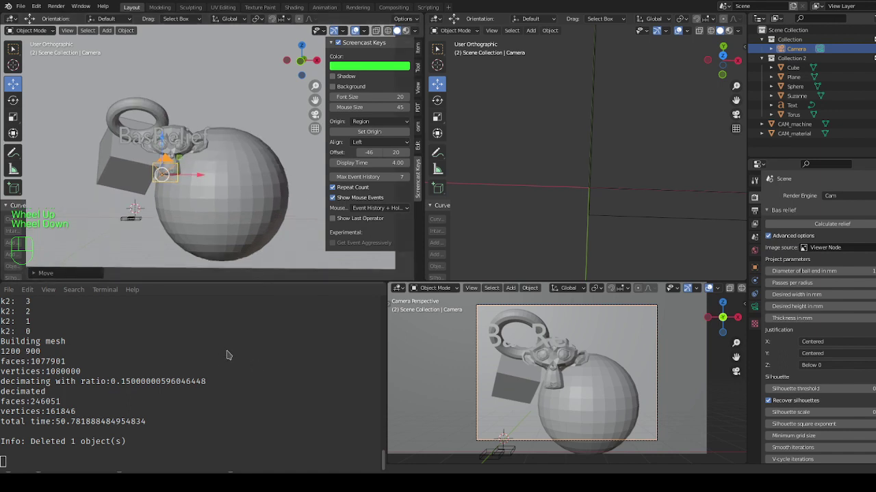
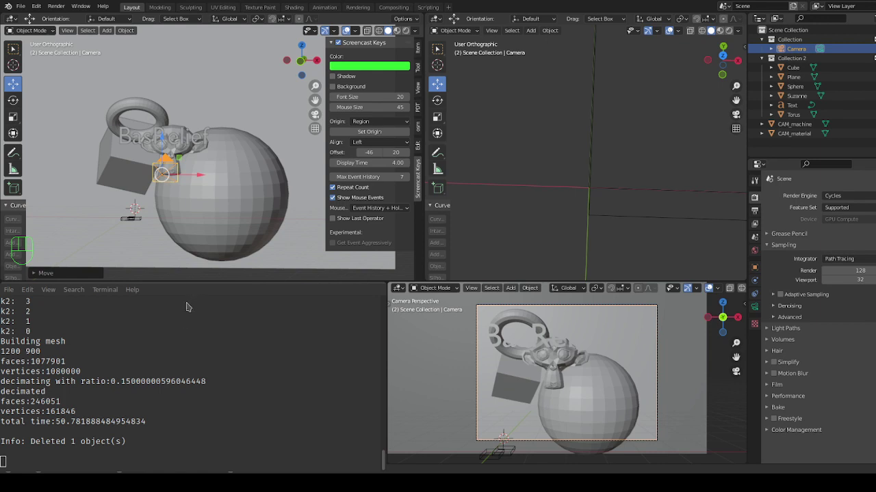
# Step: Switch the scene's render engine from Cam to Cycles
pyautogui.moveTo(193, 305); pyautogui.dragTo(209, 310)
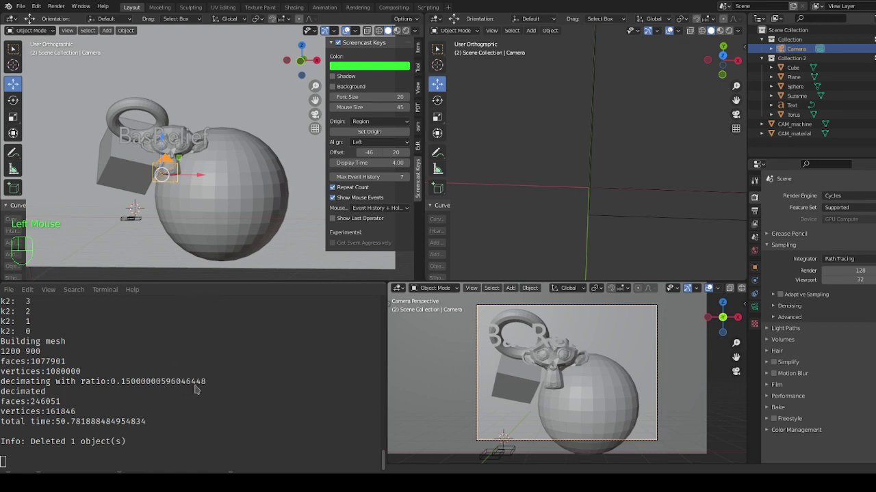
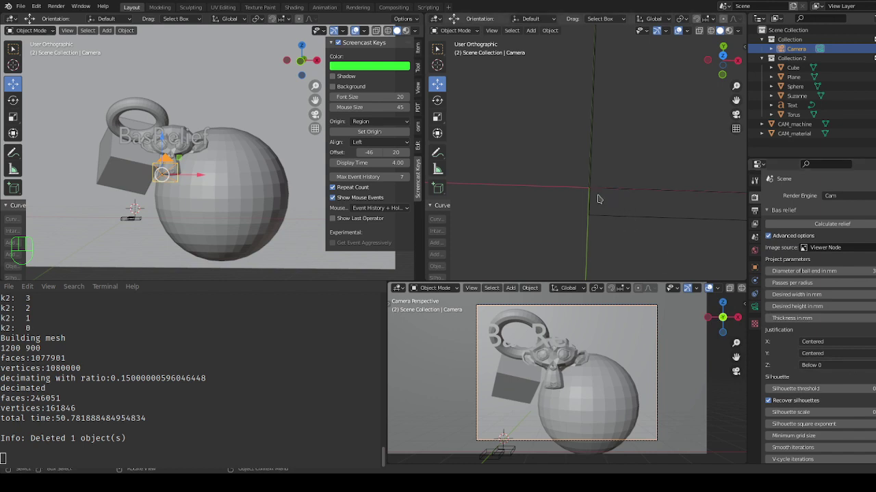
pyautogui.moveTo(604, 197); pyautogui.dragTo(182, 170)
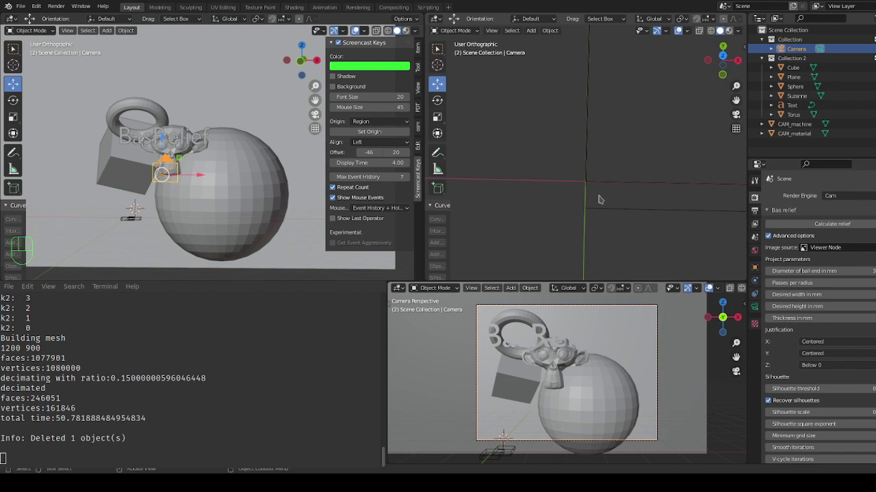
pyautogui.press('KP_7')
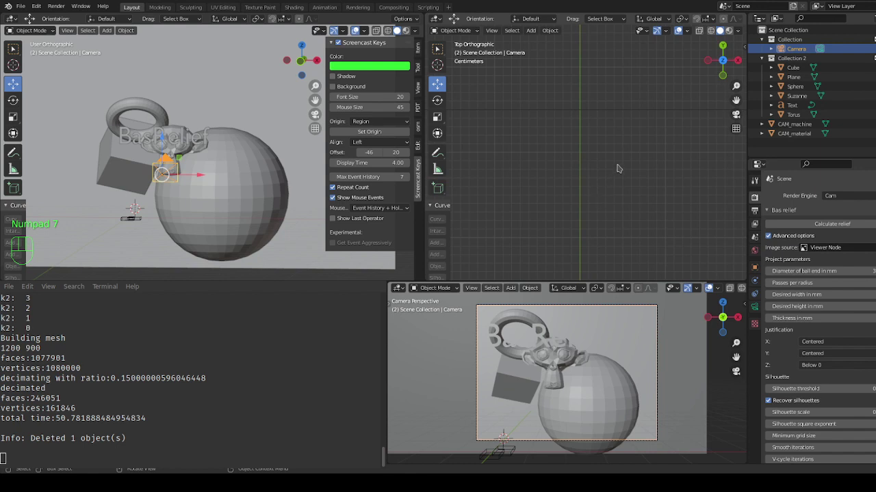
pyautogui.moveTo(182, 169); pyautogui.dragTo(183, 169)
pyautogui.moveTo(628, 159); pyautogui.dragTo(182, 170)
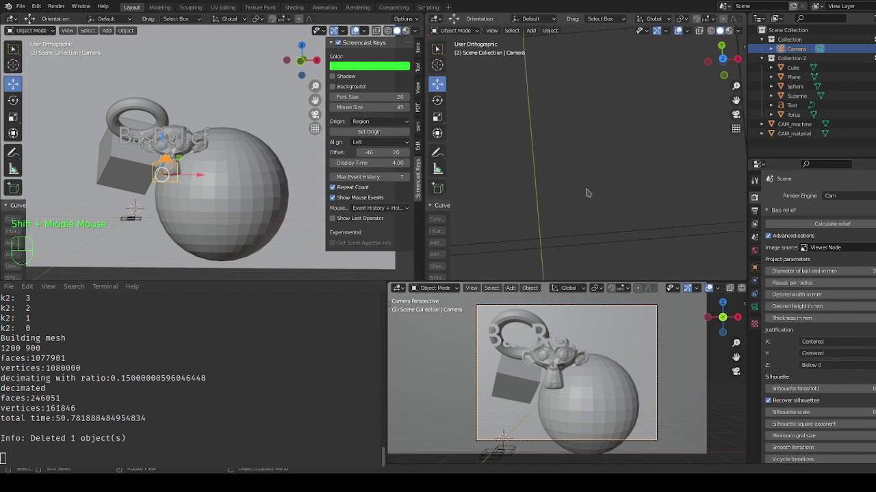
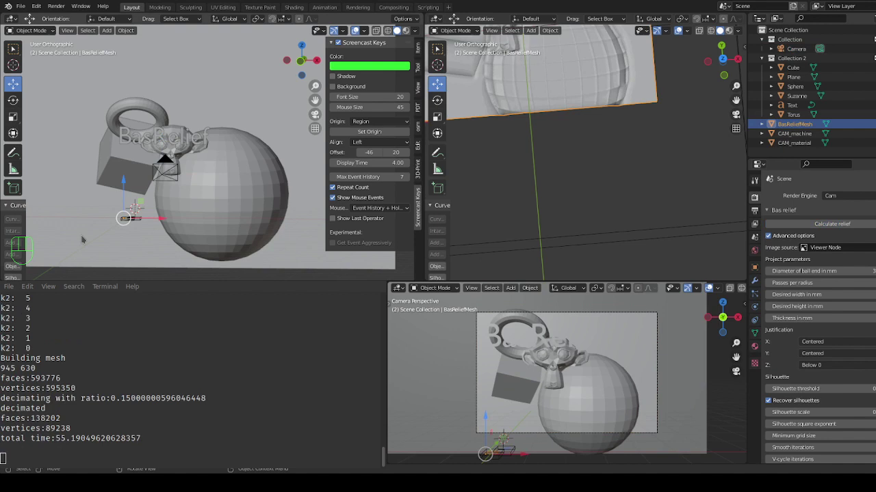
# Step: Zoom the upper-right viewport so the whole BasReliefMesh and its carved detail are visible
pyautogui.scroll(-3)
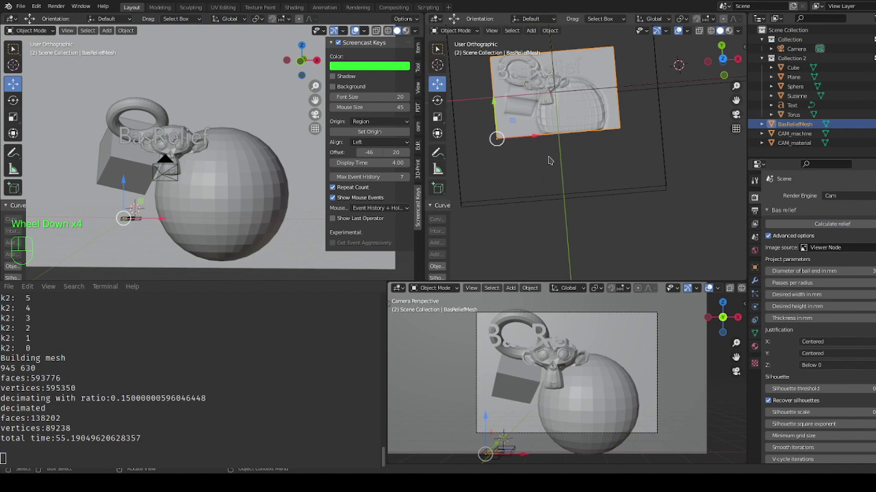
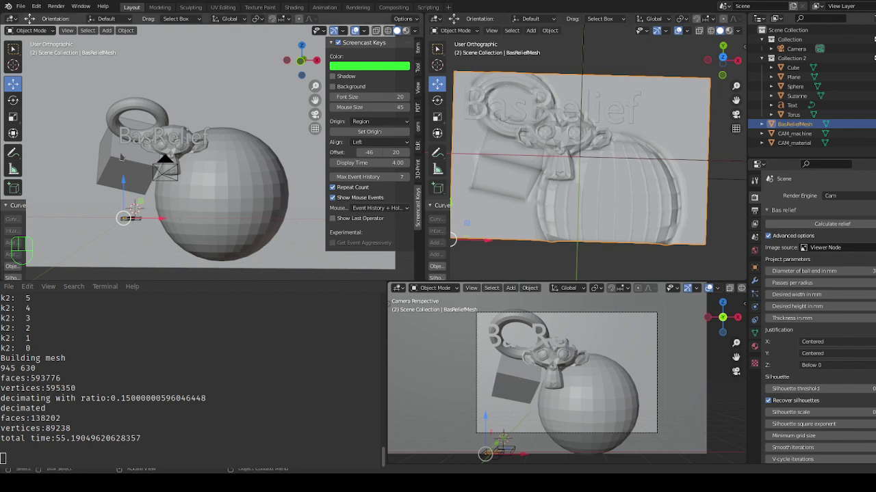
# Step: Make the Cube the active object, ready for rotating it 45° about Y and 60° about Z
pyautogui.click(131, 158)
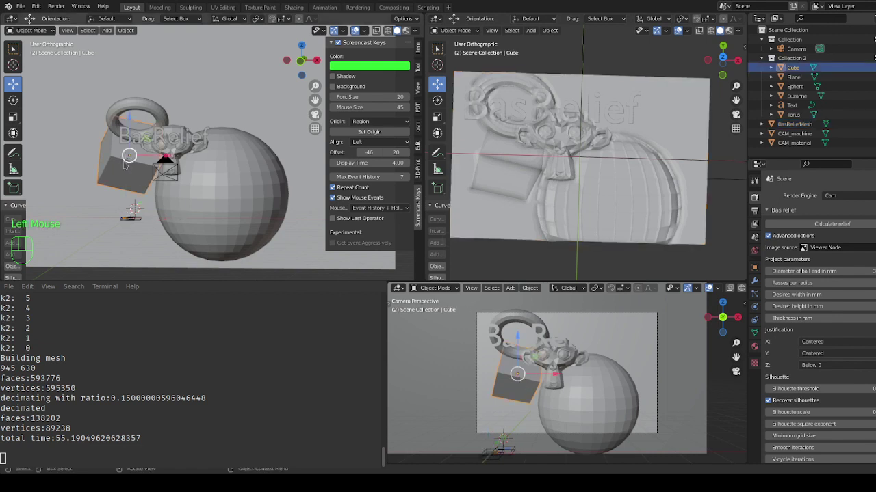
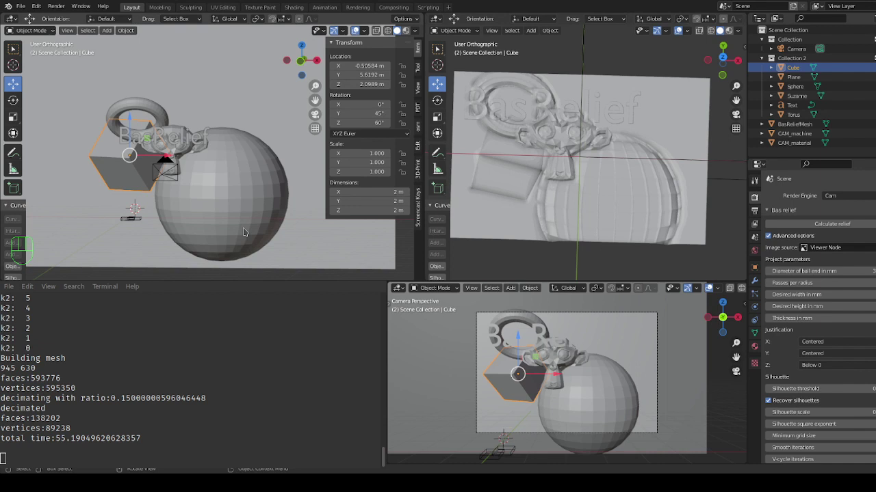
# Step: Calculate the relief again so it reflects the rotated cube
pyautogui.click(837, 228)
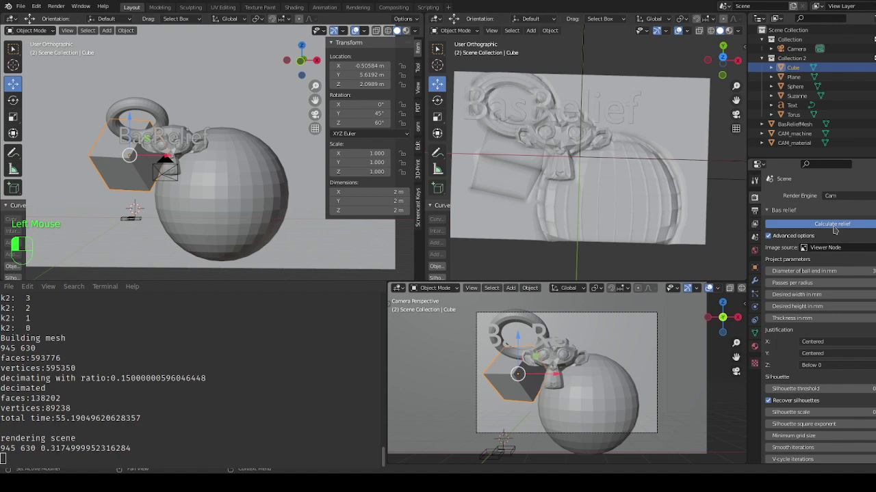